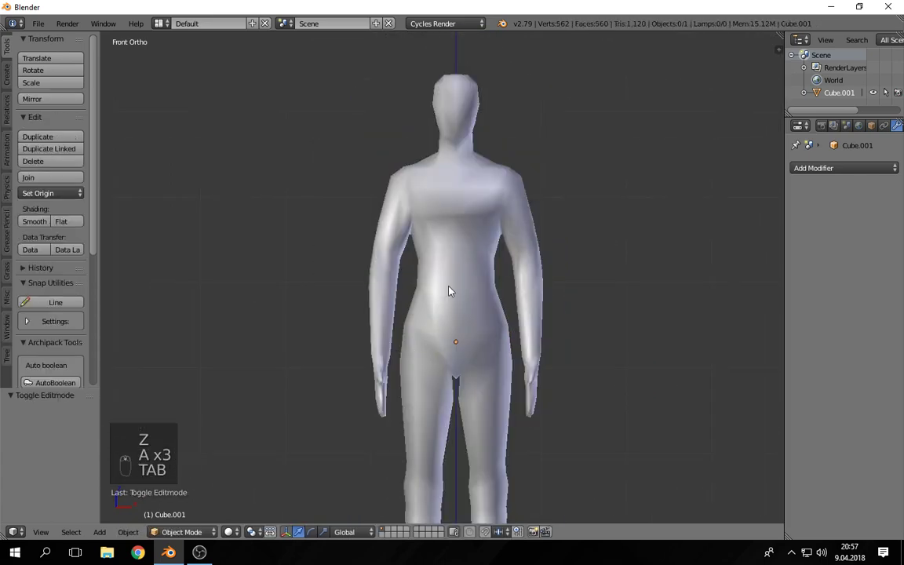
Box-select the mannequin's torso and upper arms in wireframe Edit Mode.
key(Tab)
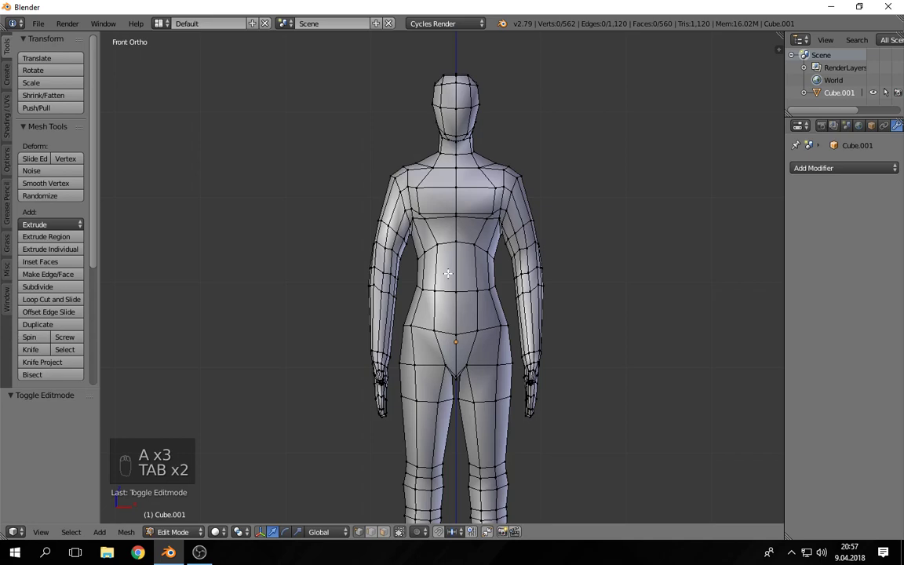
key(z)
key(b)
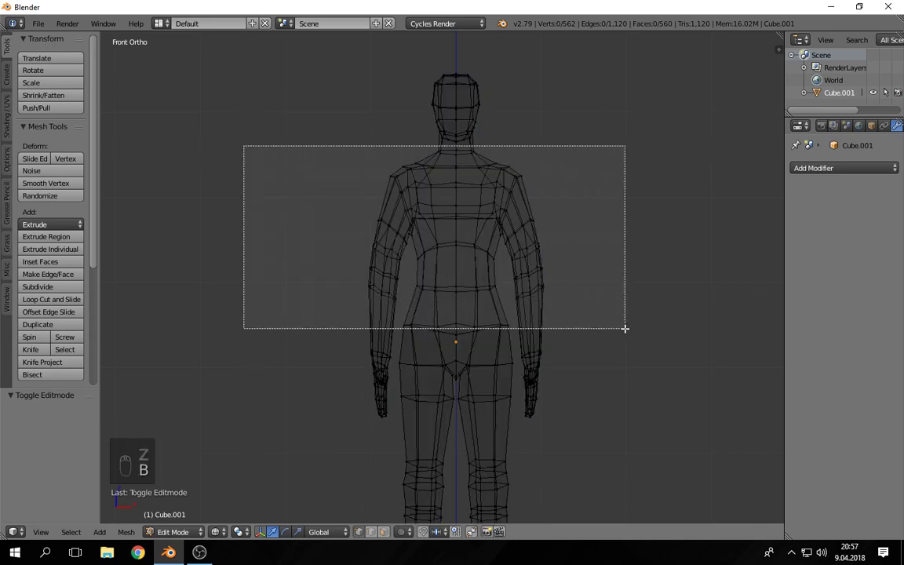
Refine the selection with circle select in front wireframe view, removing unwanted and neck faces.
key(z)
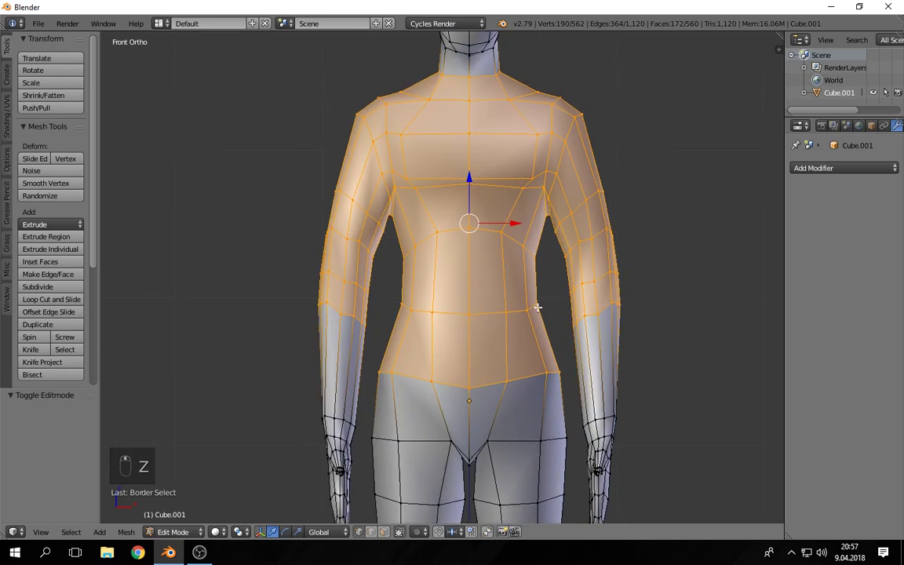
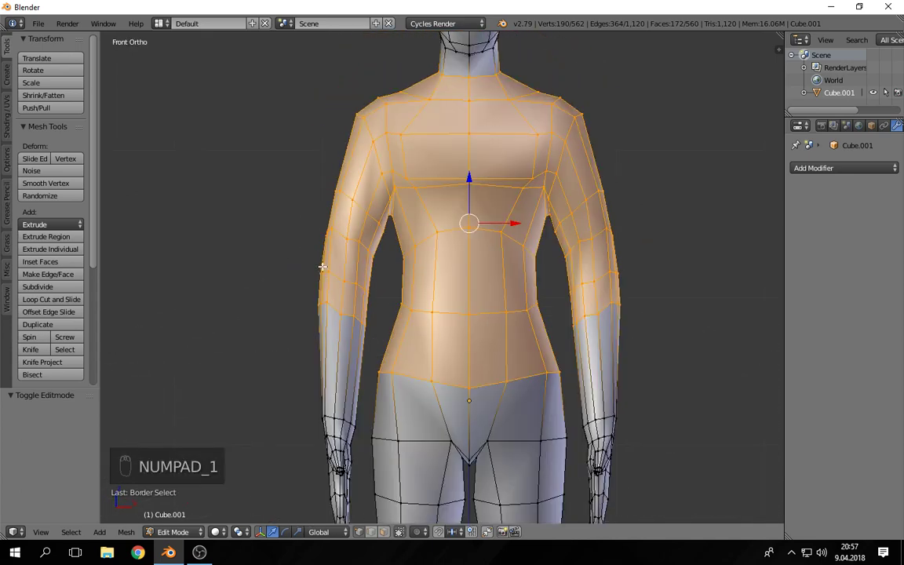
key(z)
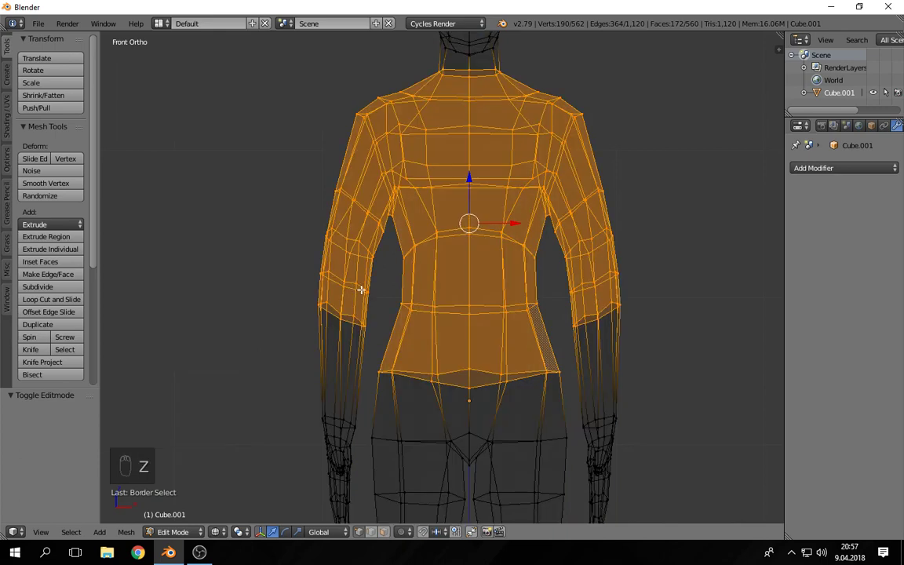
key(c)
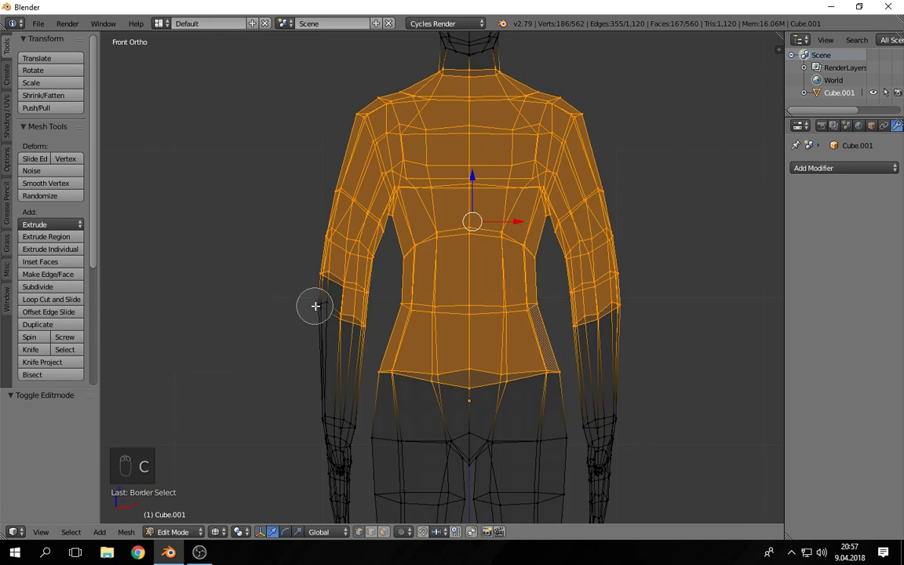
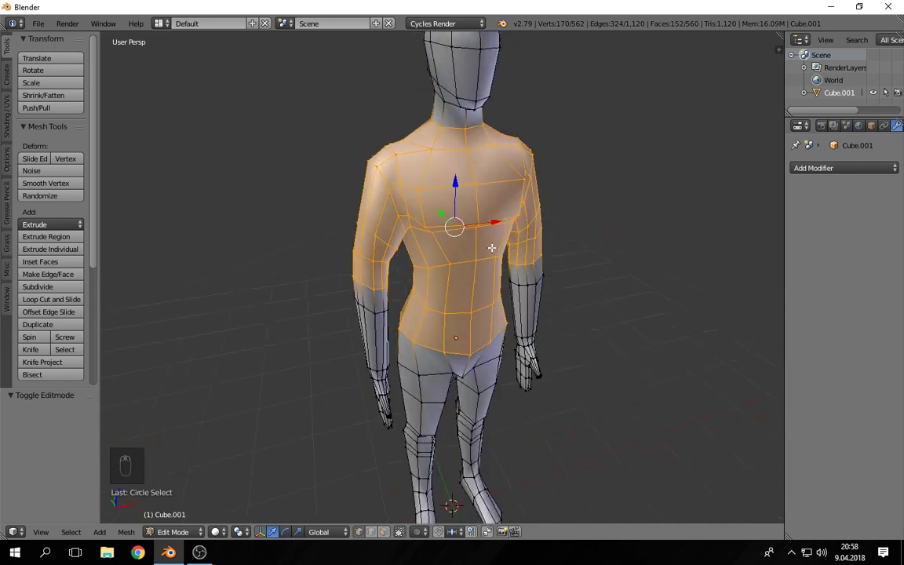
key(KP_1)
key(z)
key(c)
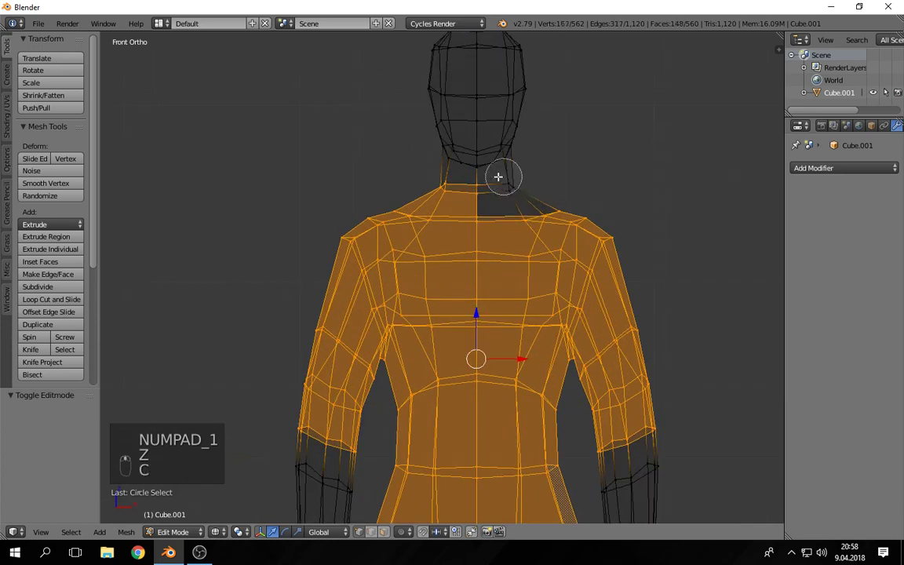
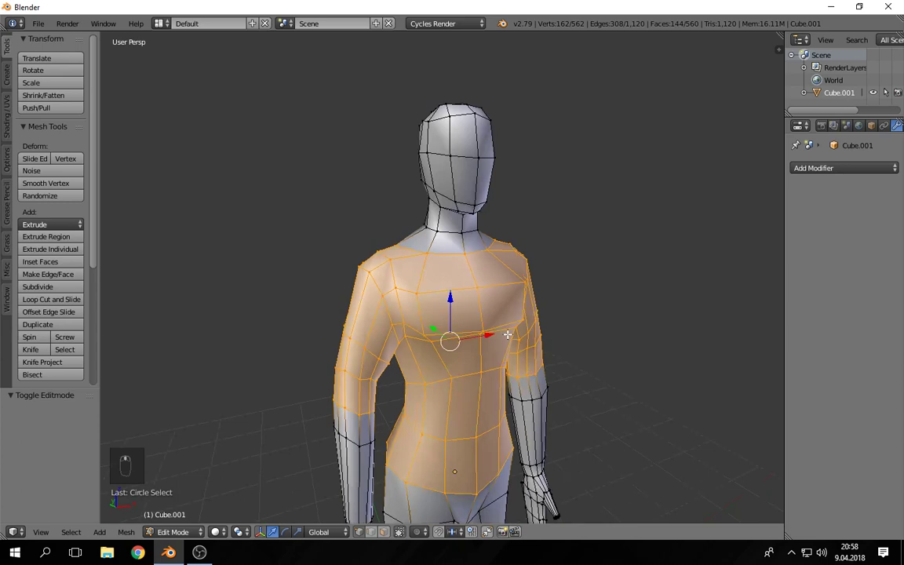
Duplicate the selected shirt faces and separate them into their own object.
key(shift+d)
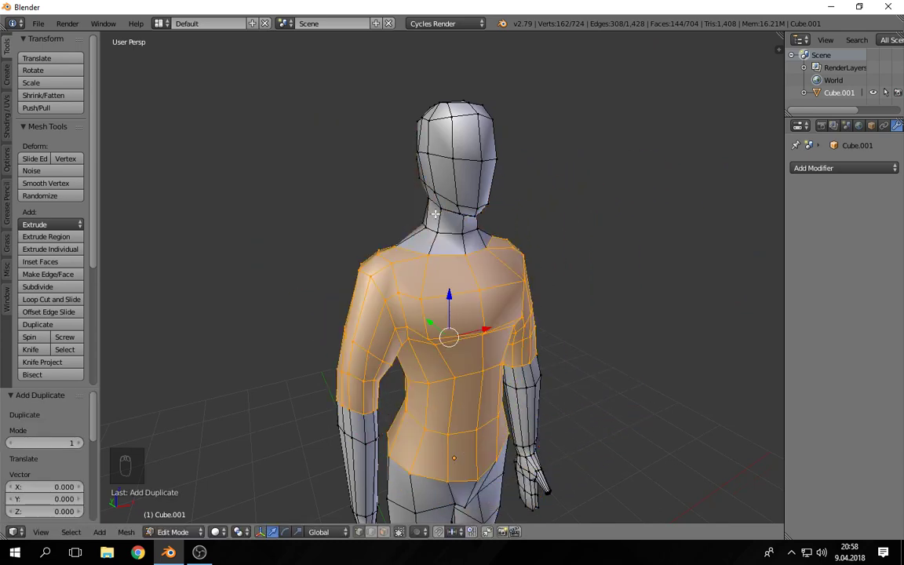
key(p)
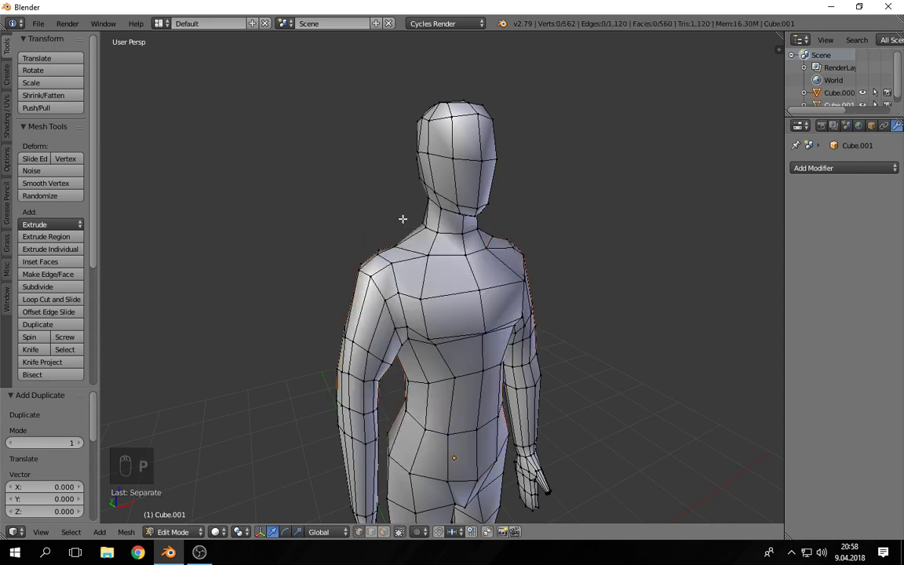
Select the separated shirt object, inspect it alone, and select all its vertices for scaling outward.
key(Tab)
drag(431, 290, 330, 308)
key(z)
key(z)
key(g)
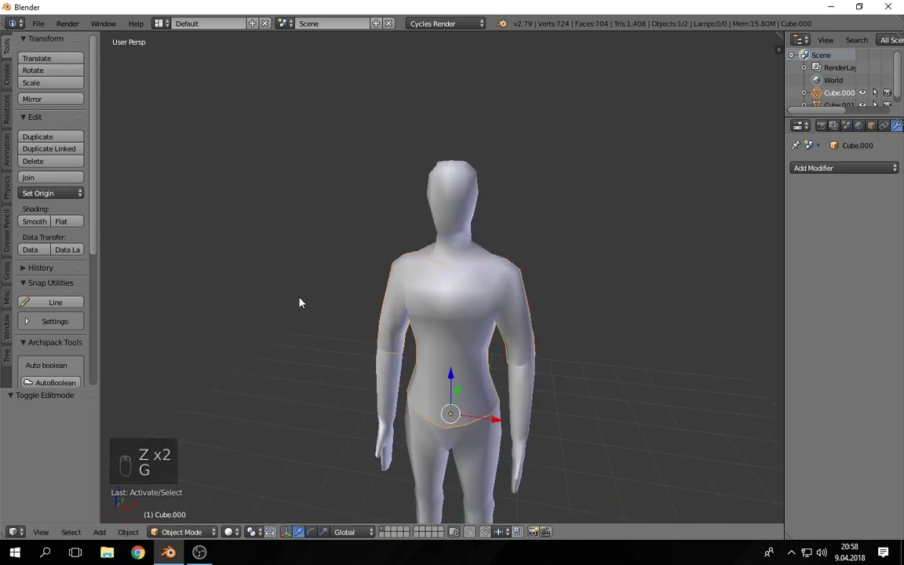
key(KP_Divide)
drag(381, 288, 428, 193)
key(KP_Divide)
key(Tab)
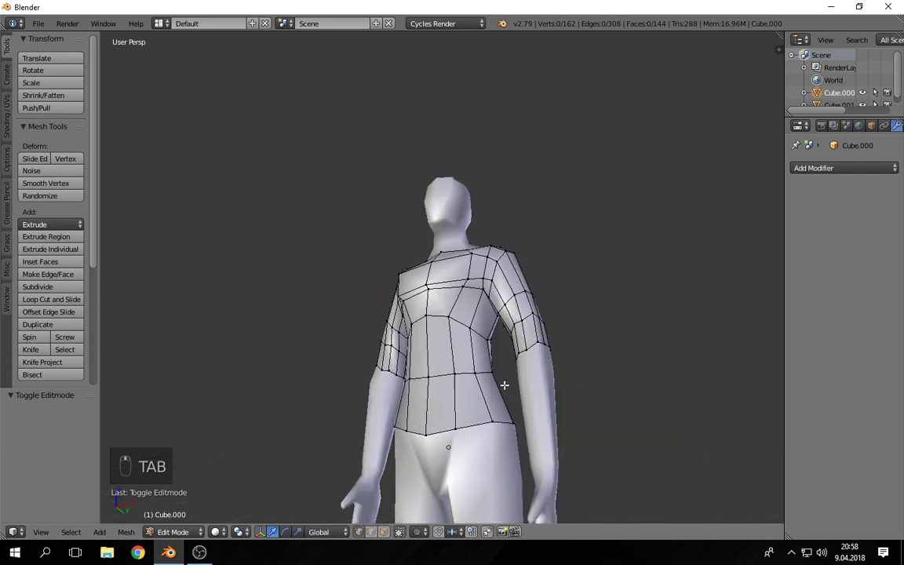
key(a)
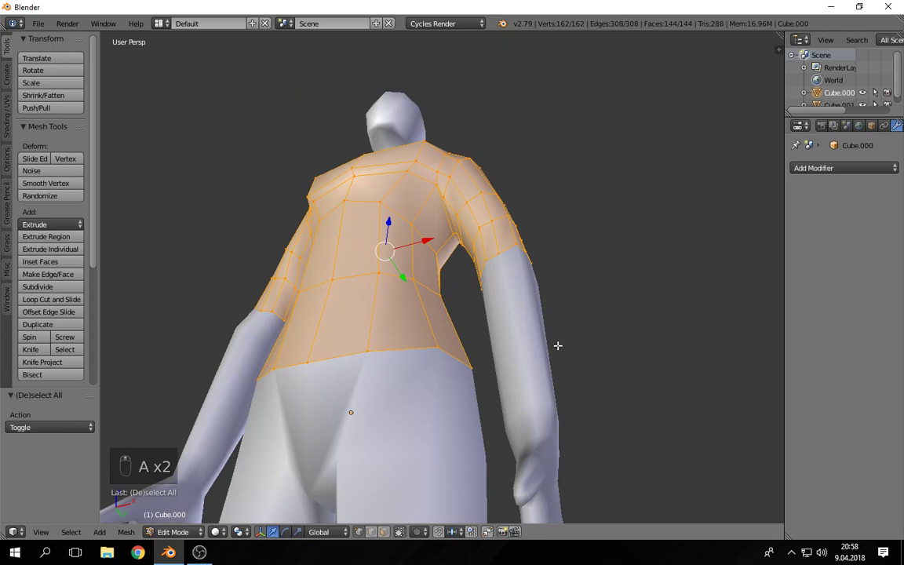
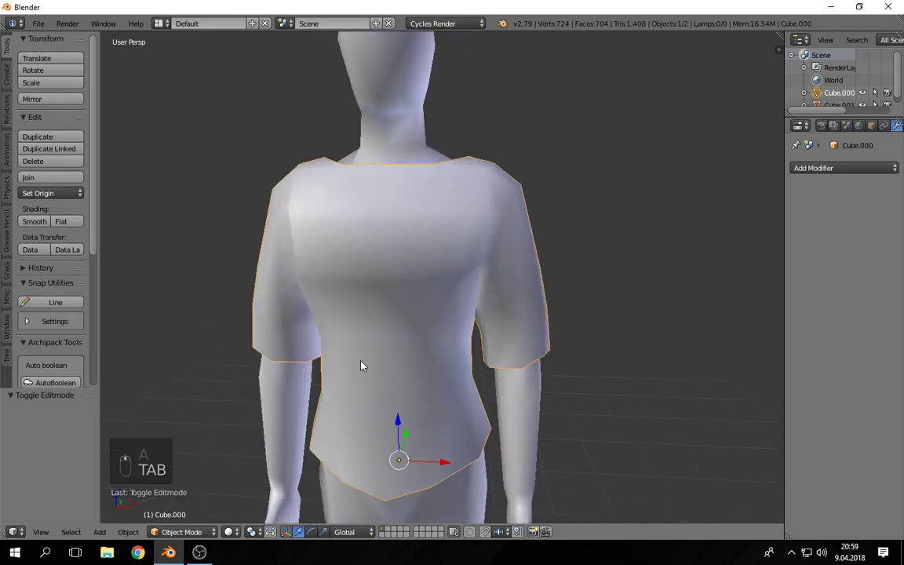
Isolate the shirt in local view by itself.
key(KP_Divide)
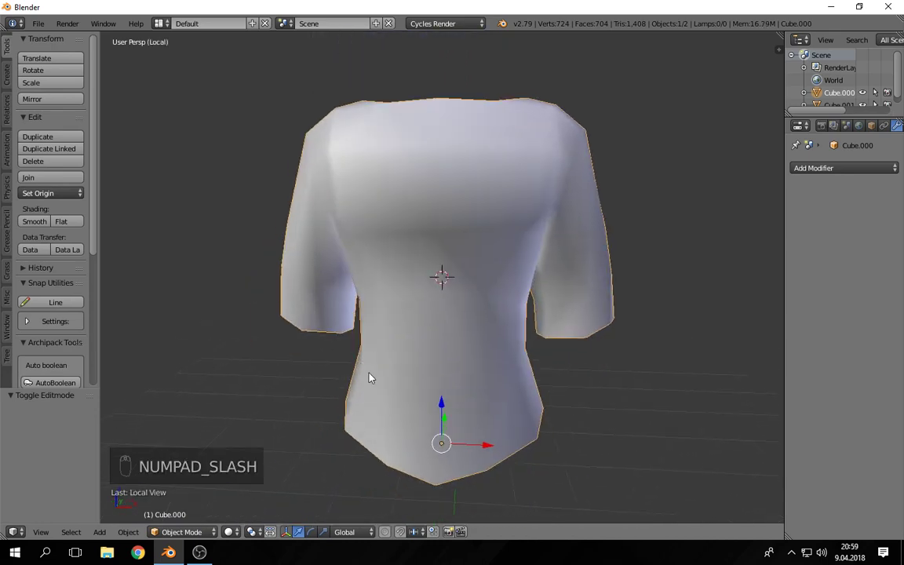
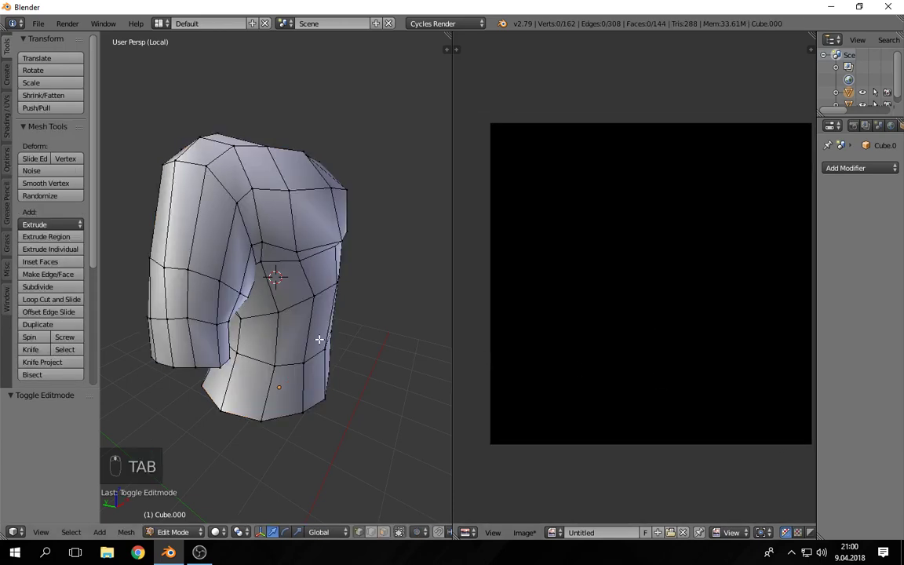
Maximize the 3D view and mark seams along the shirt's side and underarm edge loops.
key(shift+space)
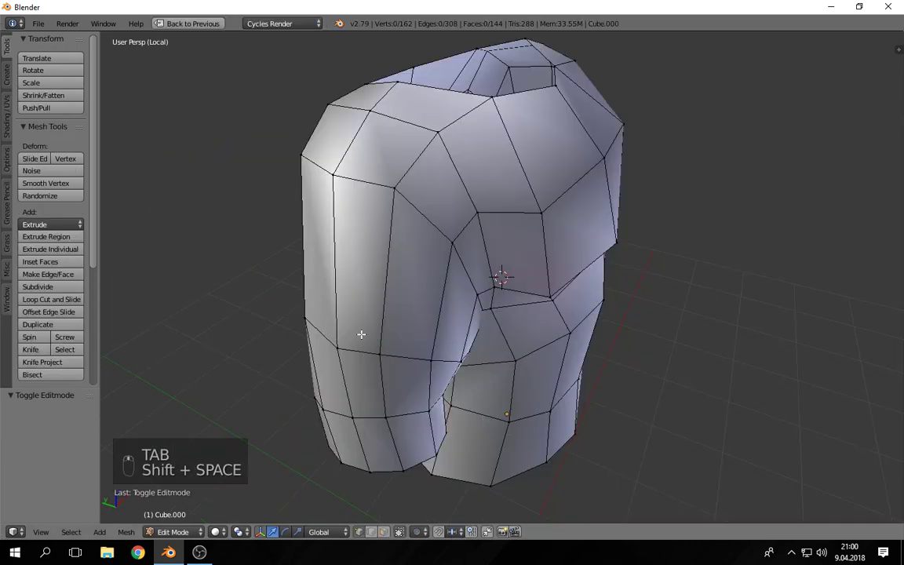
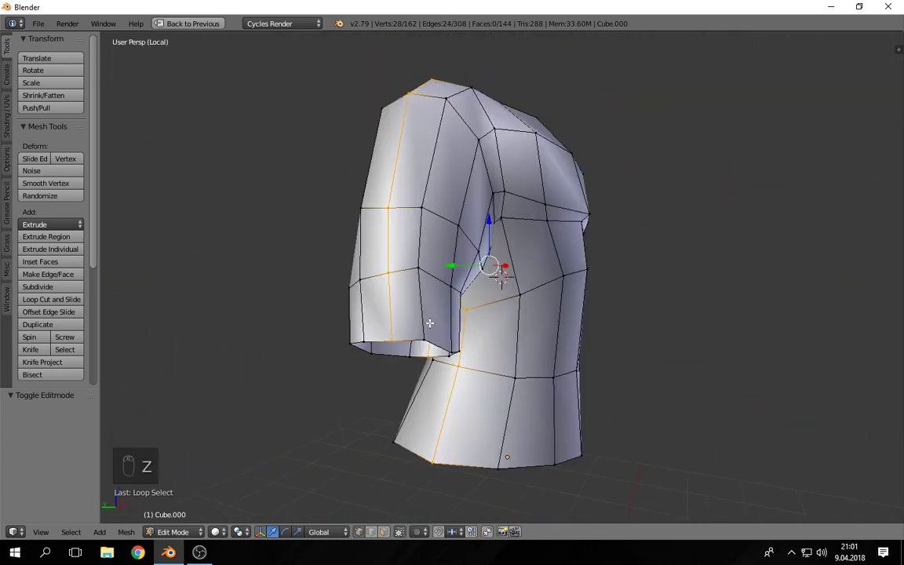
key(space)
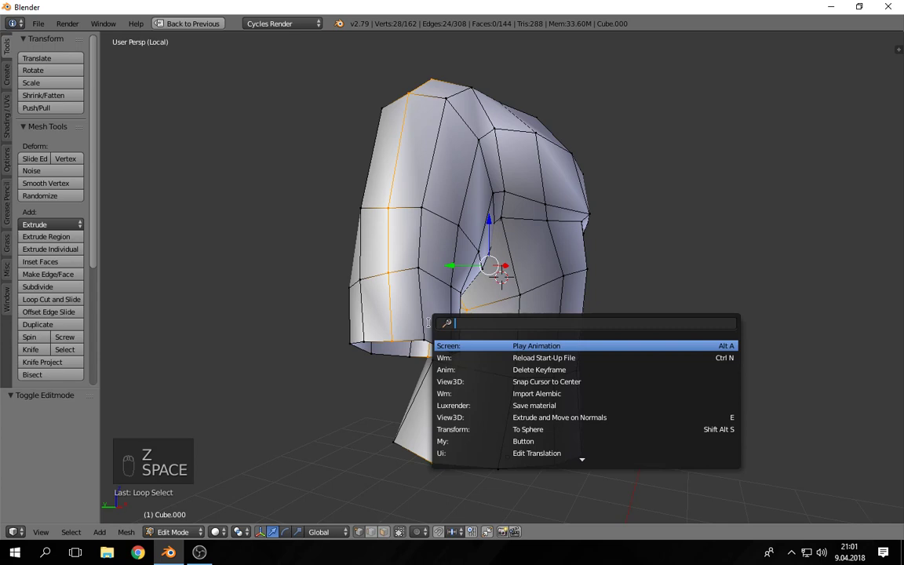
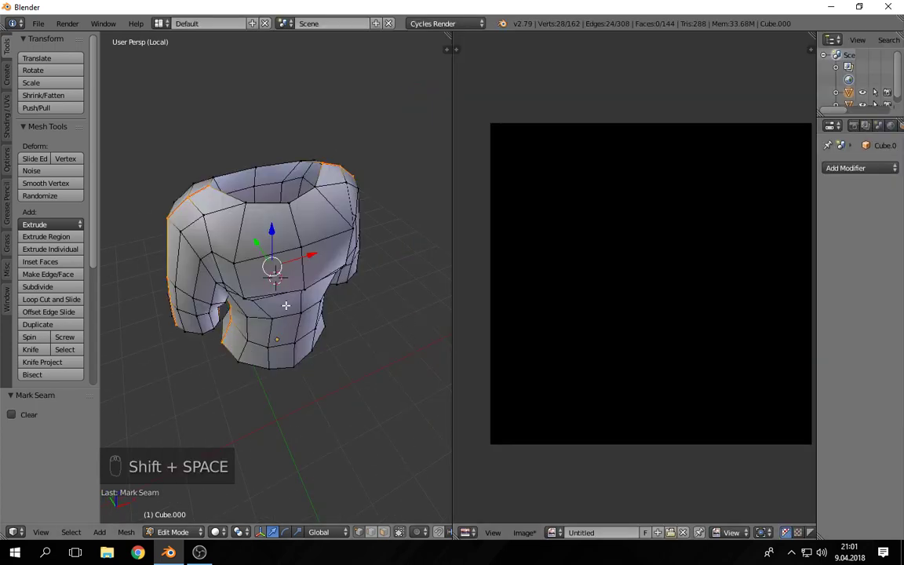
Unwrap the whole shirt mesh into front and back UV pieces, then return to Object Mode in front view.
key(a)
key(a)
key(t)
key(u)
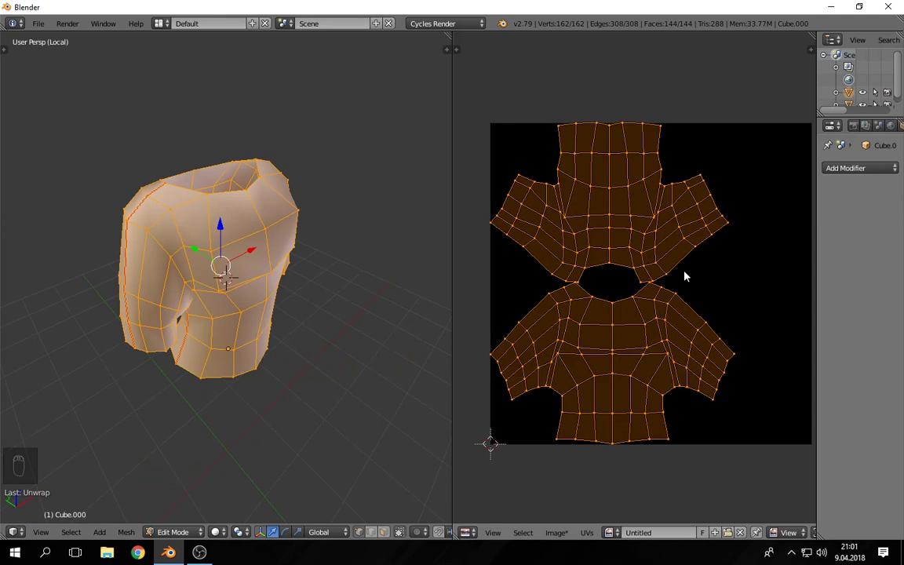
key(KP_1)
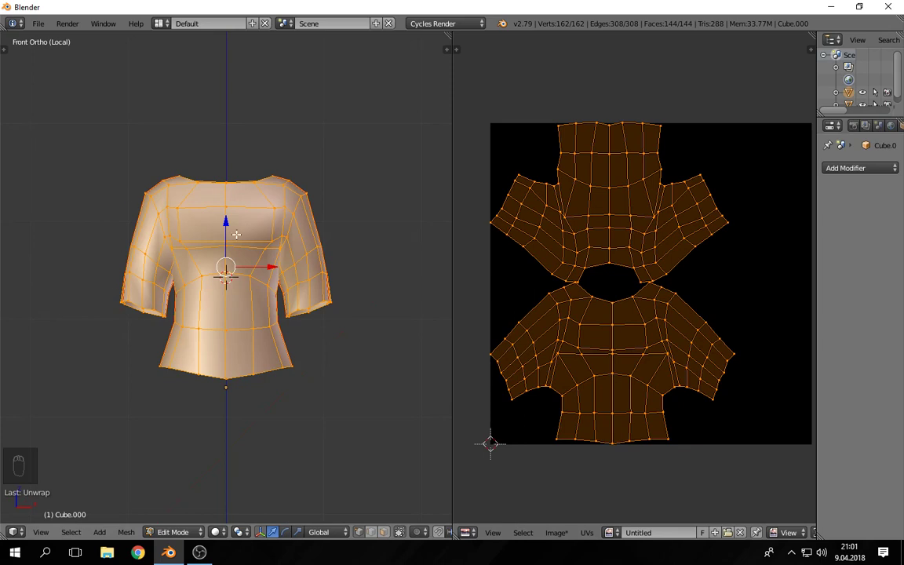
key(Tab)
key(shift+a)
key(r)
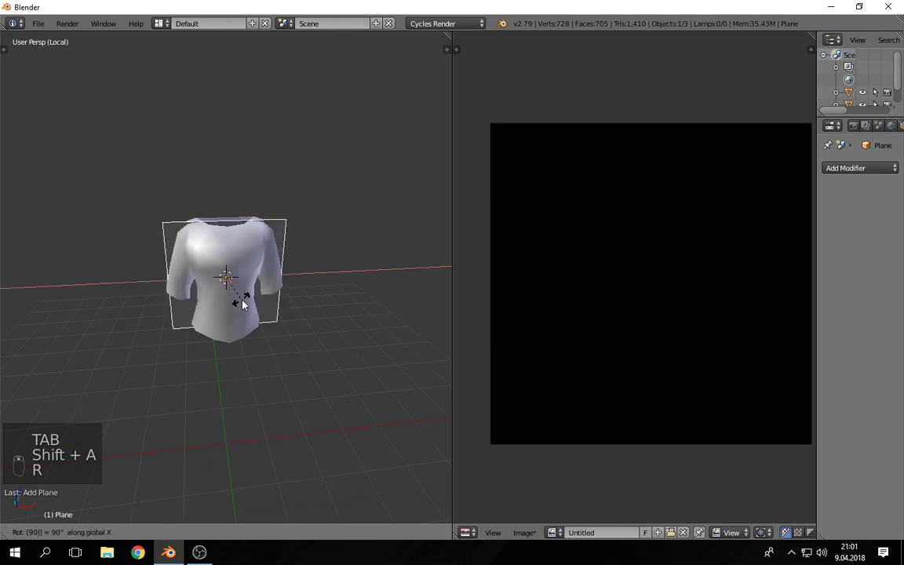
key(s)
key(a)
right_click(250, 282)
key(Tab)
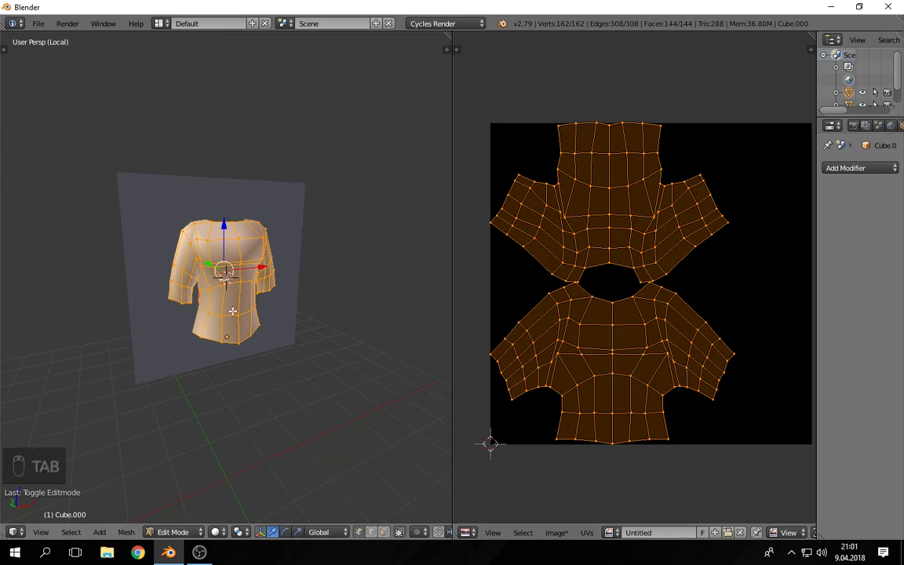
key(KP_1)
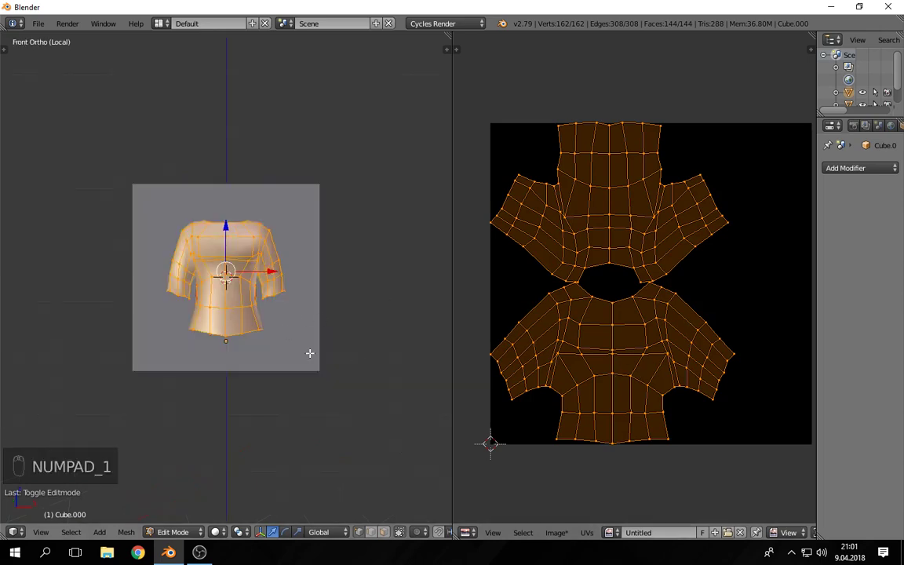
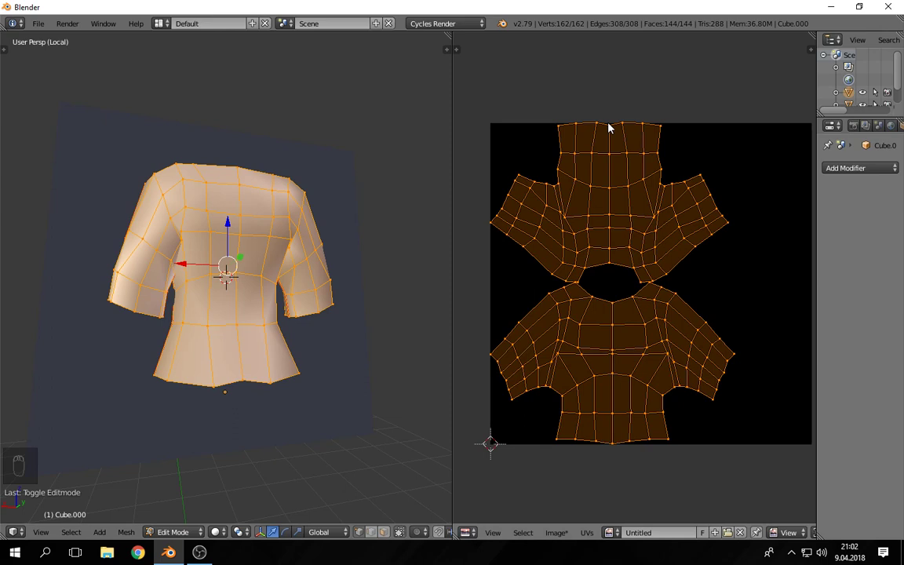
Look straight at the front of the shirt again.
key(KP_1)
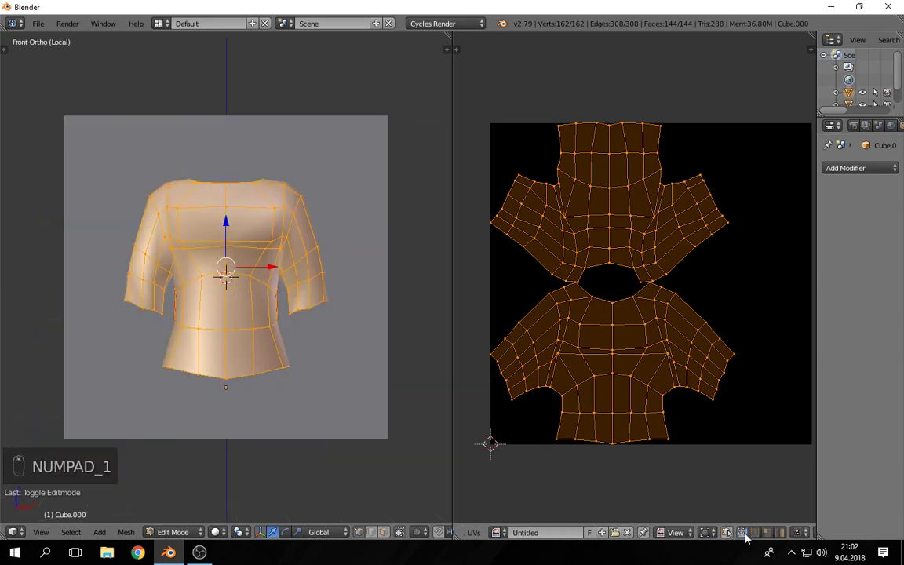
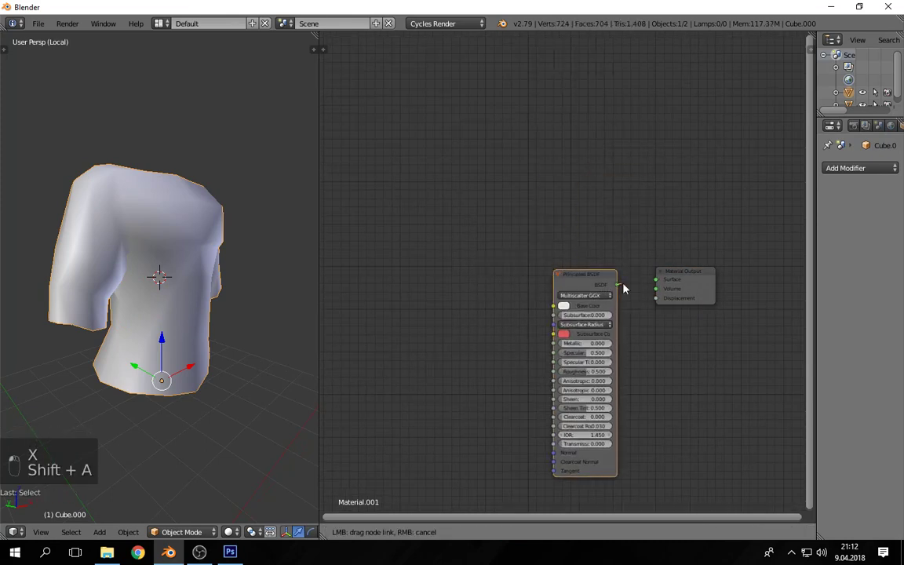
Add an Image Texture node with the denim image and link its Color to the material's Base Color.
key(shift+a)
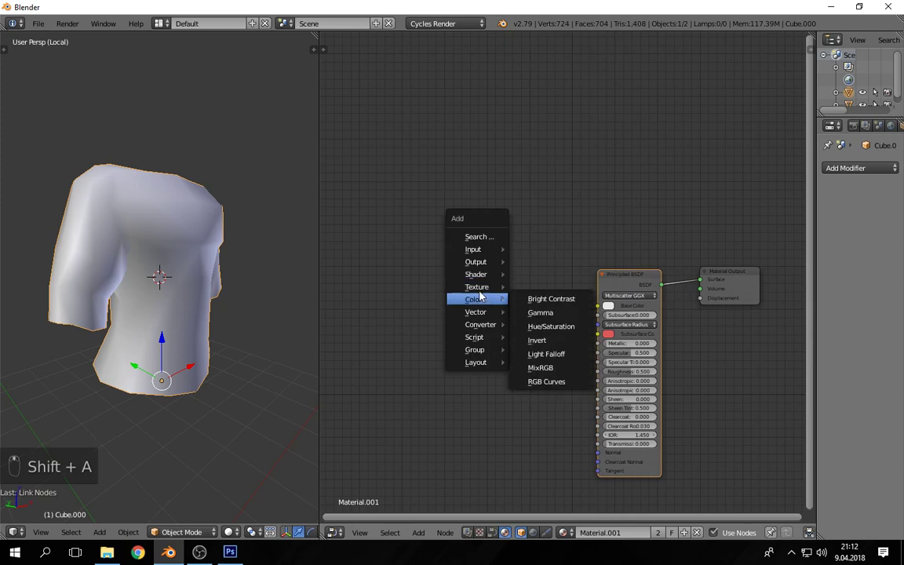
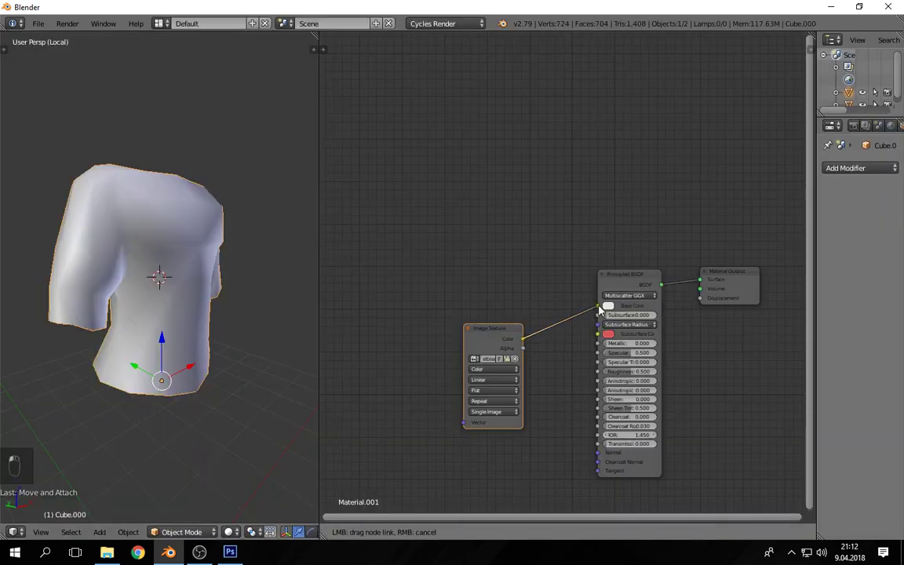
drag(221, 331, 138, 329)
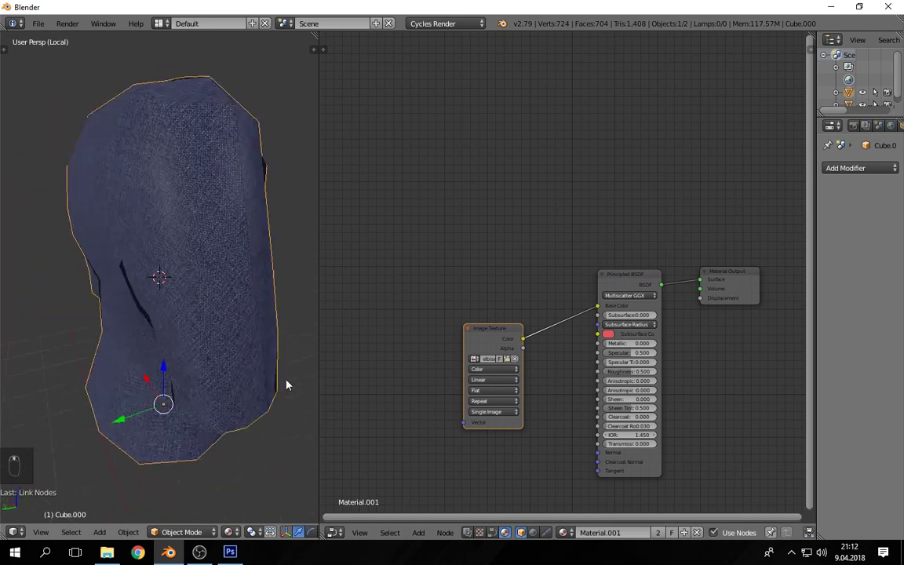
drag(313, 435, 302, 428)
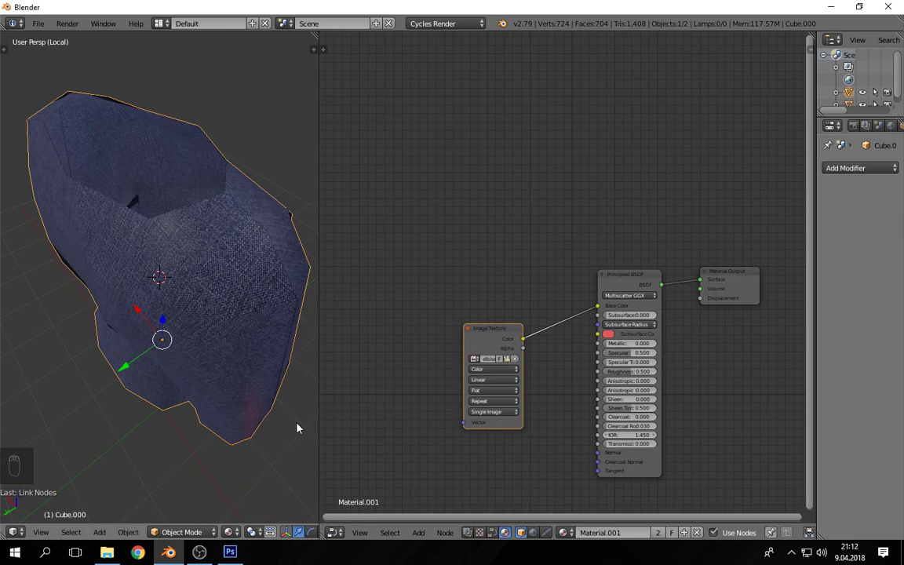
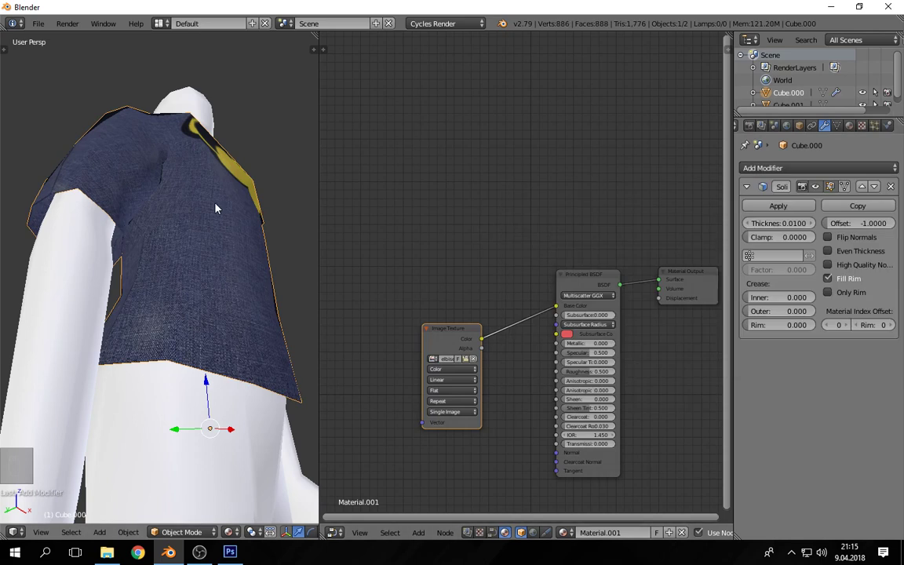
Raise the Solidify thickness to about 0.0238 and inspect the shirt's edges around the mannequin.
drag(230, 211, 457, 241)
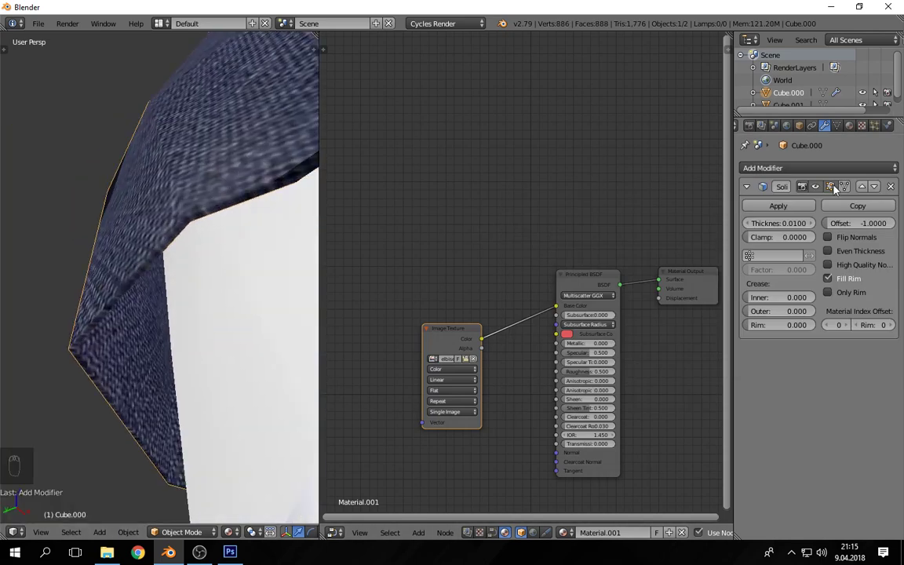
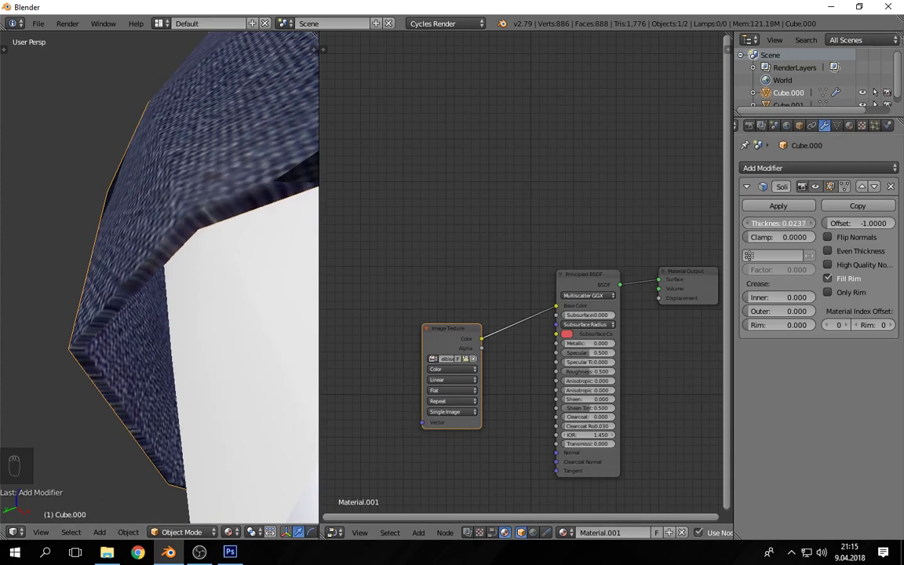
middle_click(247, 332)
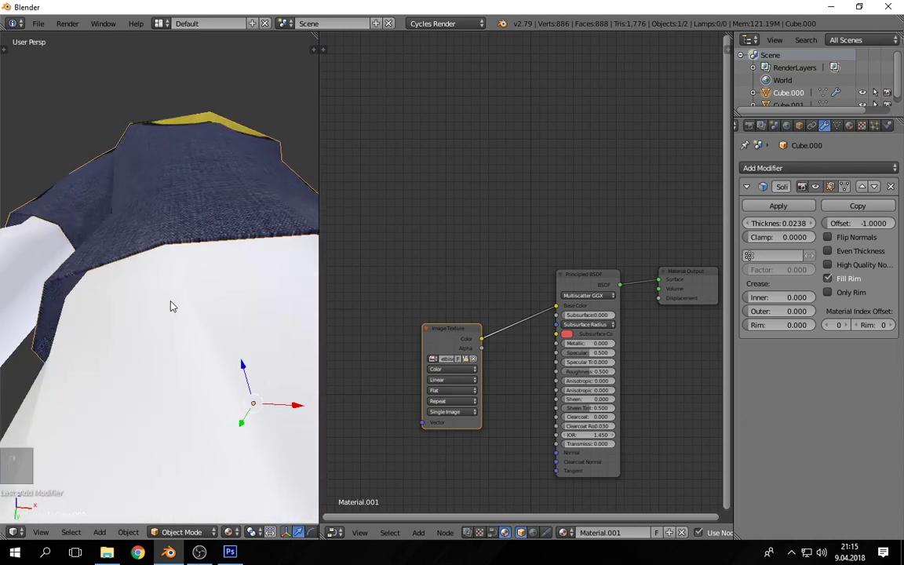
key(a)
middle_click(180, 311)
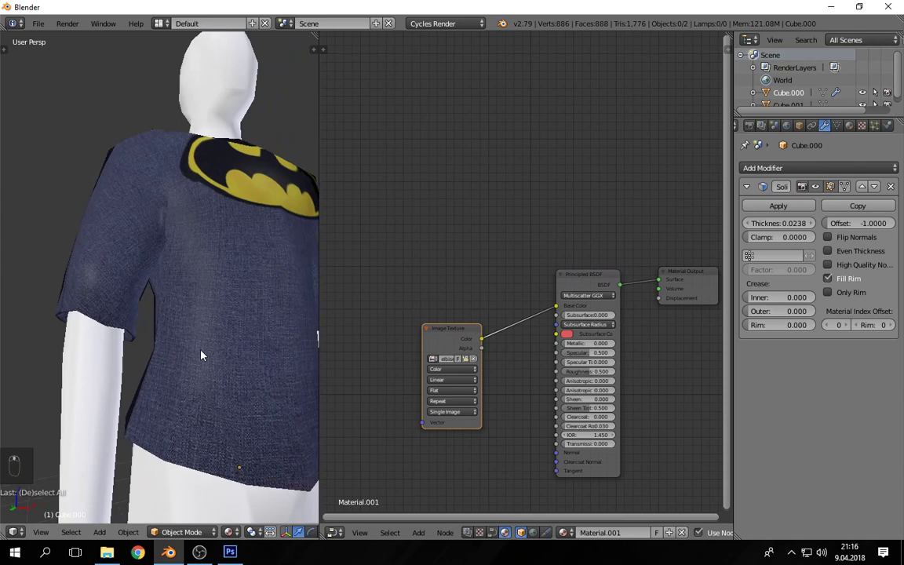
Preview the shirted mannequin rendered live in Cycles.
key(shift+z)
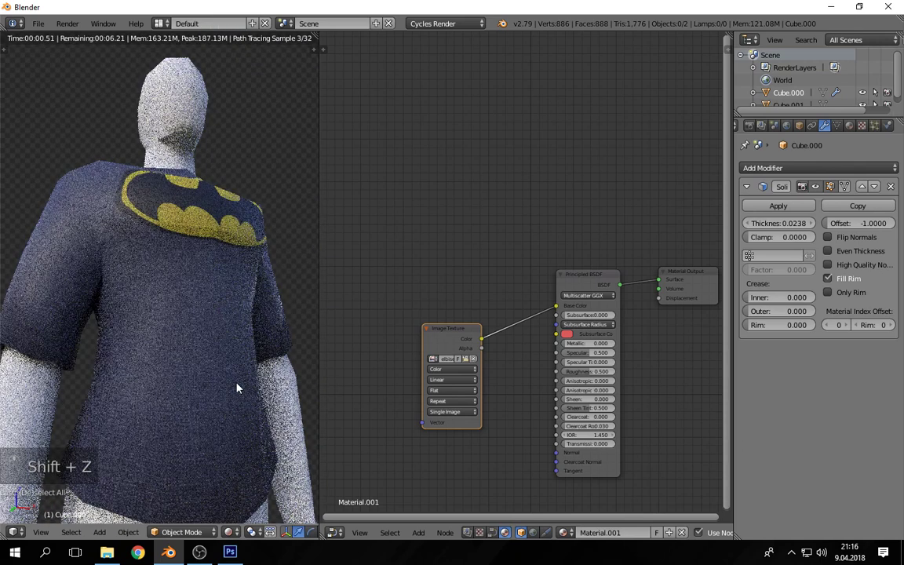
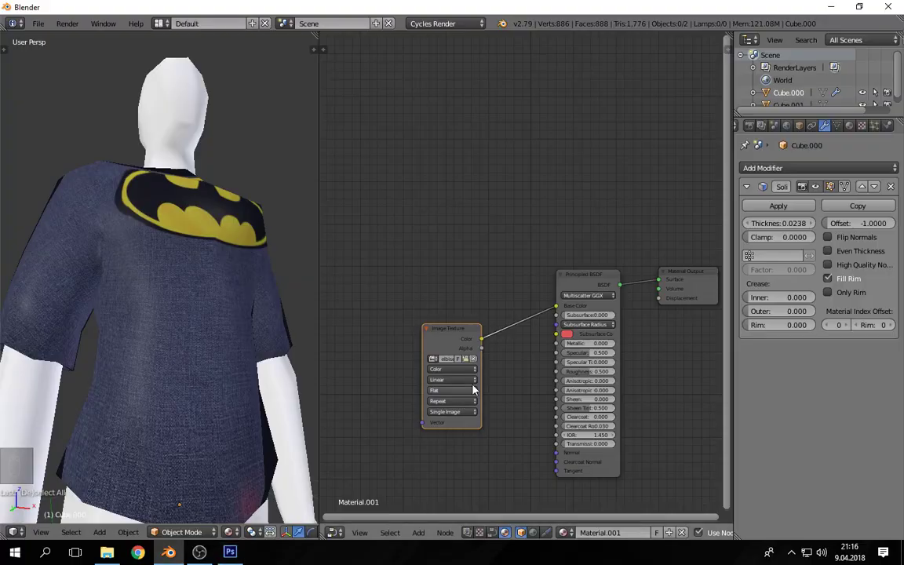
Duplicate the image texture, load the bump image, and route it through a Bump node of strength 0.2 into Normal.
key(shift+d)
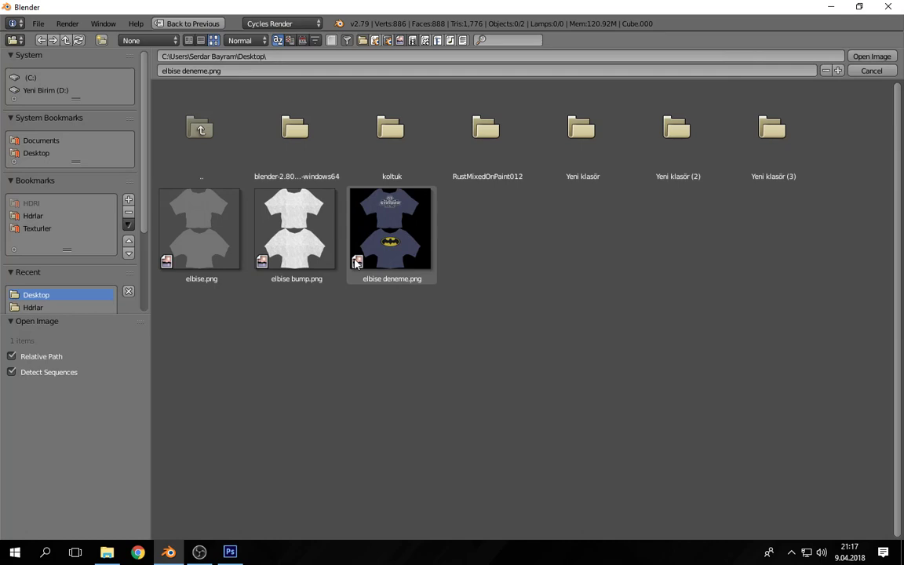
key(shift+d)
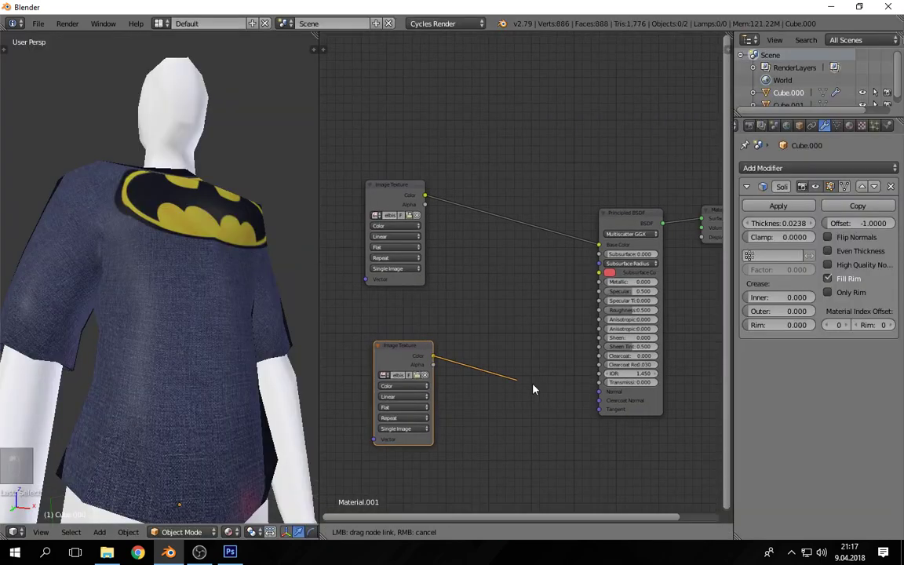
key(shift+a)
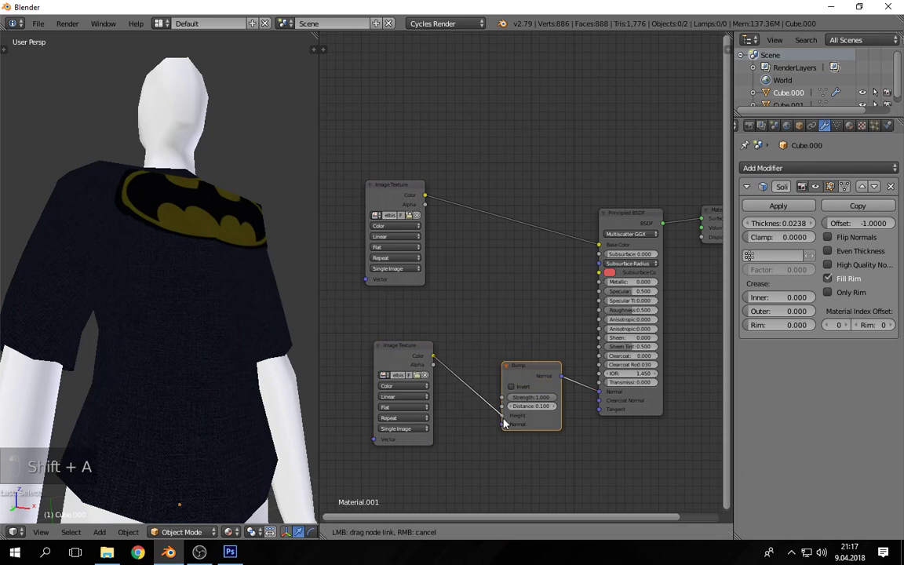
key(shift+z)
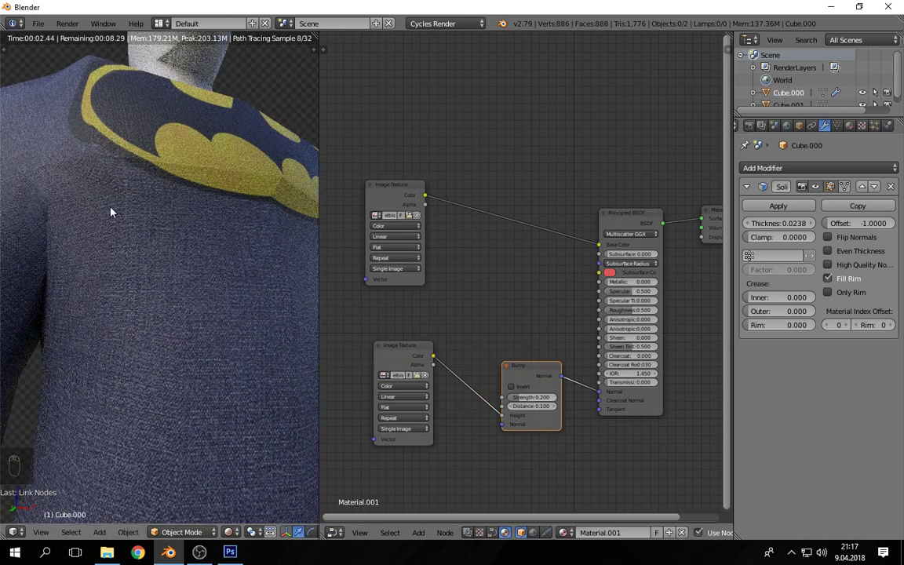
Orbit the rendered preview to inspect the bumpy shirt's sides and back print.
middle_click(130, 240)
middle_click(130, 244)
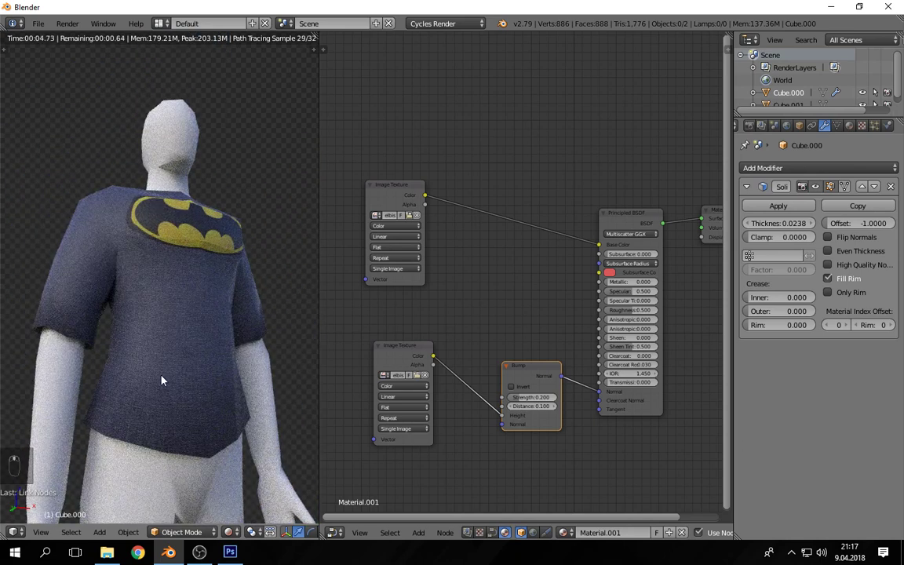
drag(65, 377, 32, 372)
middle_click(22, 371)
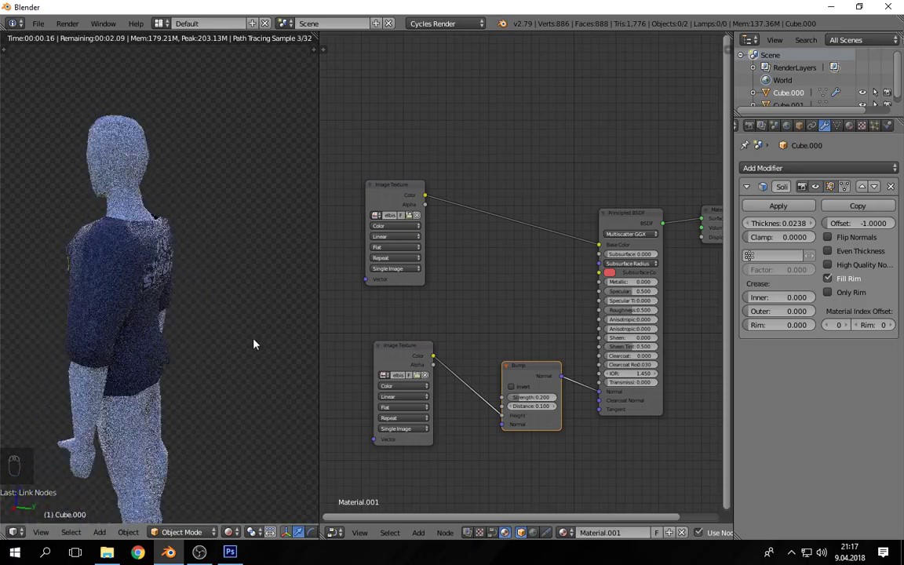
drag(232, 321, 226, 314)
middle_click(214, 312)
middle_click(180, 305)
middle_click(158, 309)
middle_click(189, 300)
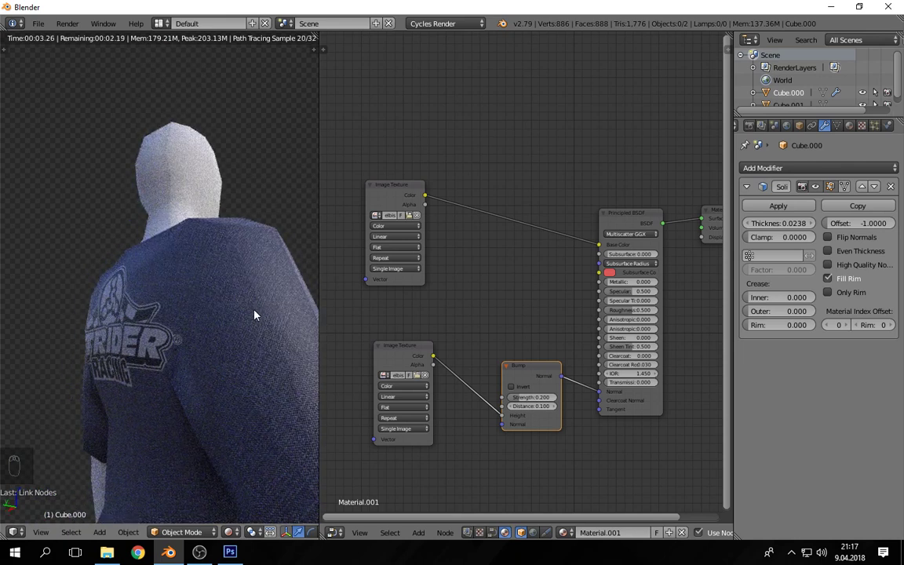
Leave the Cycles rendered preview for textured shading with the Tool Shelf shown.
key(shift+z)
key(t)
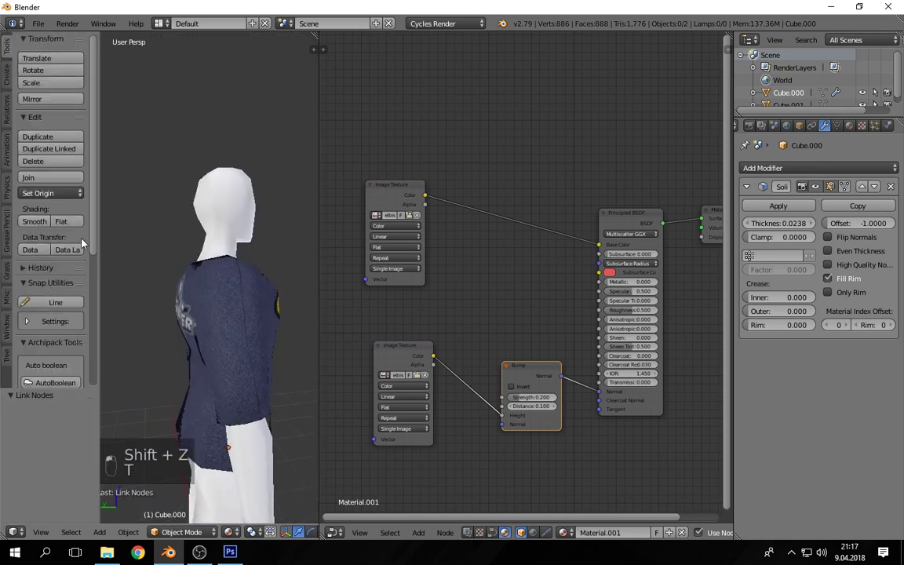
Hide the Tool Shelf and view the finished shirt from the front in a maximized viewport, then restore the layout.
key(t)
key(a)
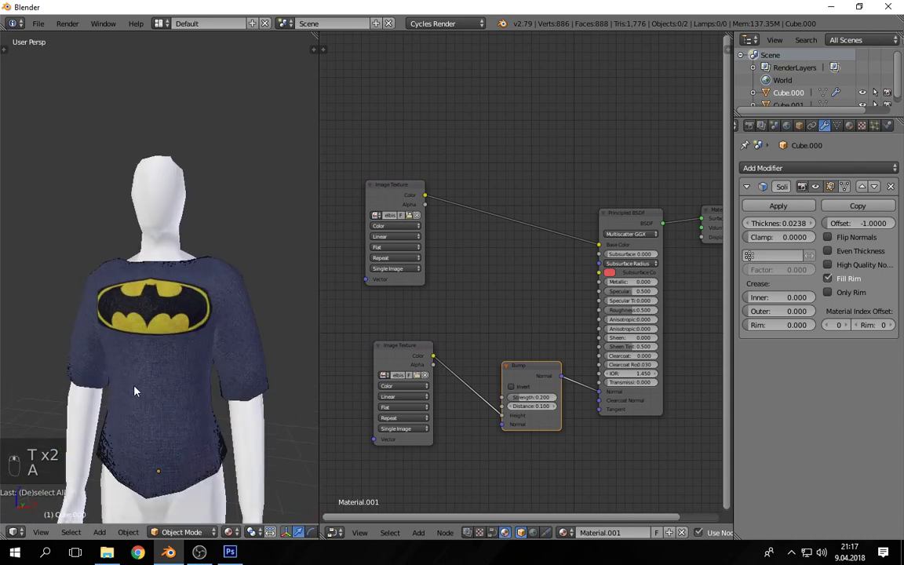
key(shift+space)
key(shift+a)
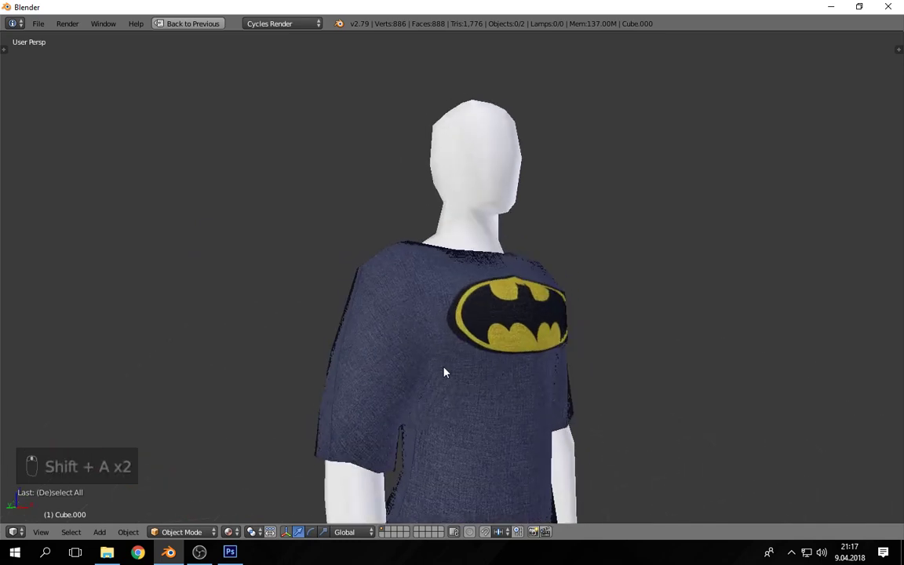
key(shift+space)
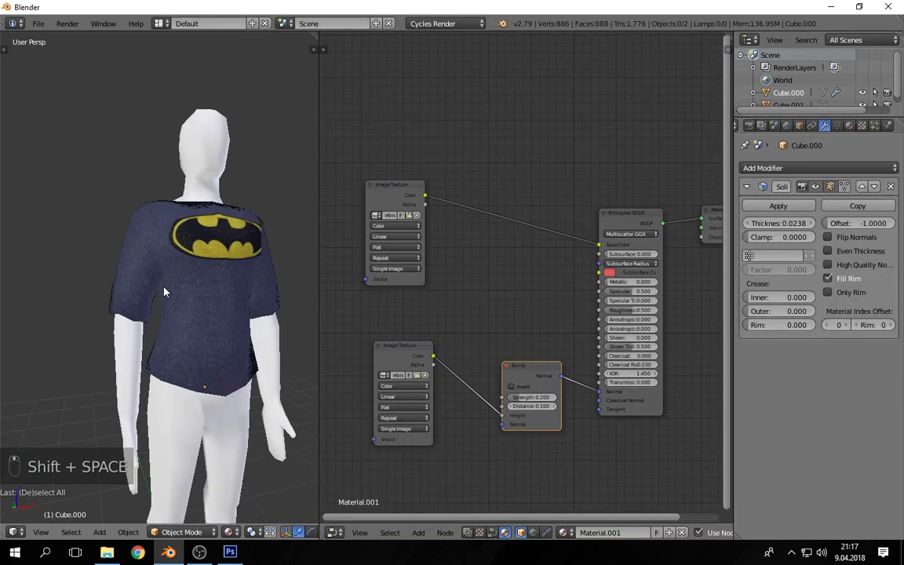